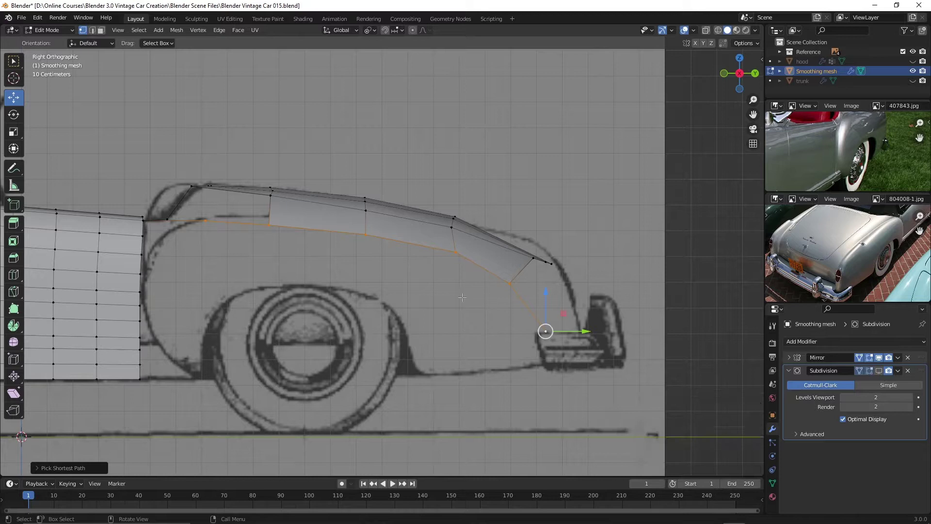
# - Move the rear lower fender vertex up onto the blueprint's wheel-arch curve
pyautogui.middleClick(229, 221)
pyautogui.scroll(3)
pyautogui.click(208, 217)
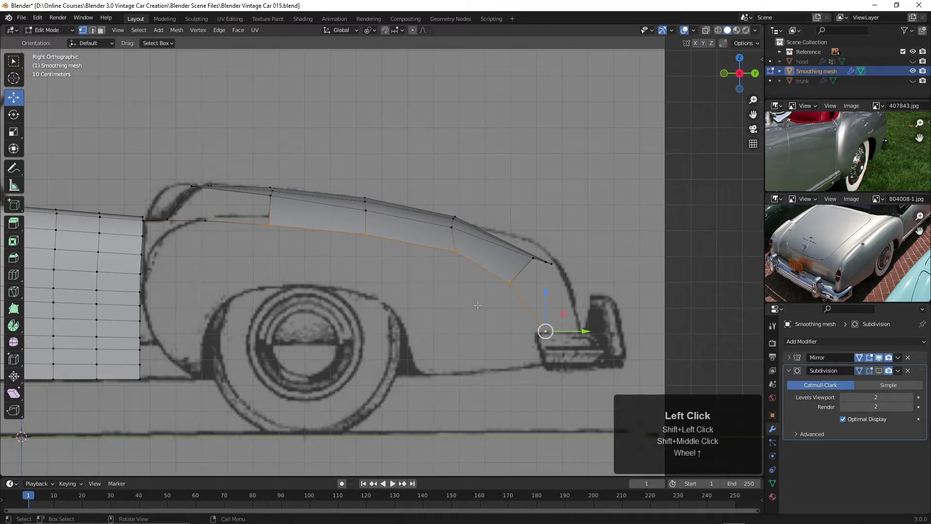
pyautogui.press('g')
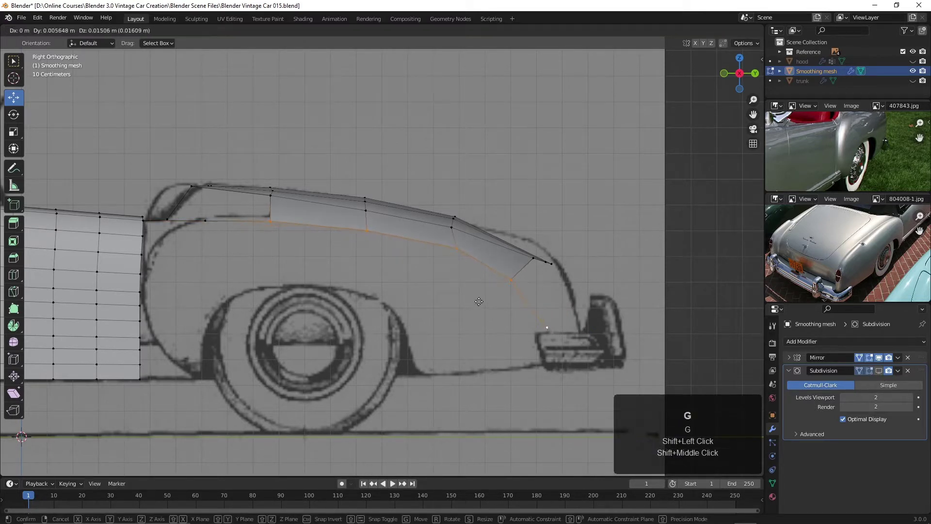
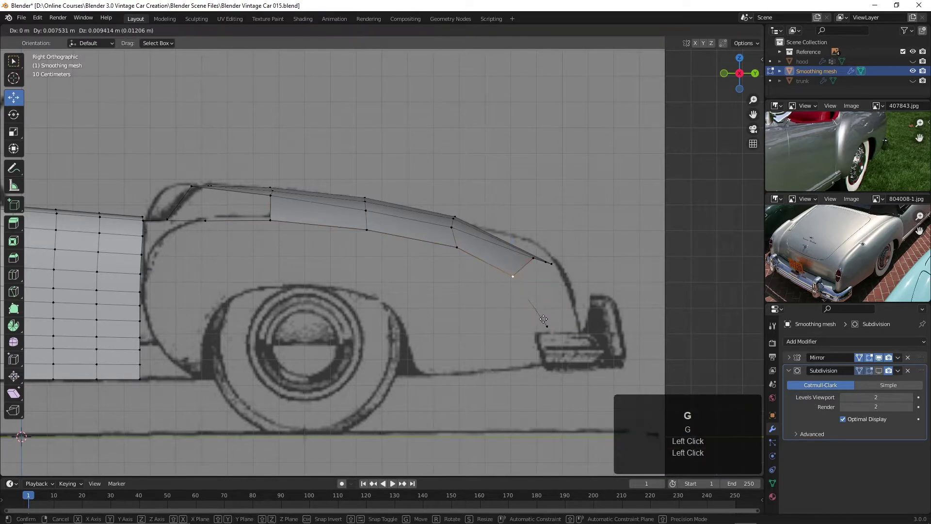
pyautogui.click(544, 315)
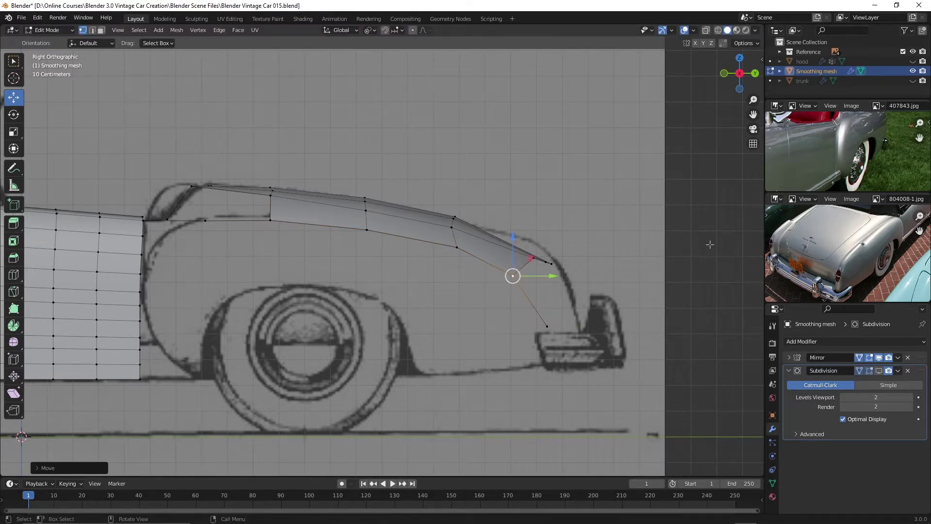
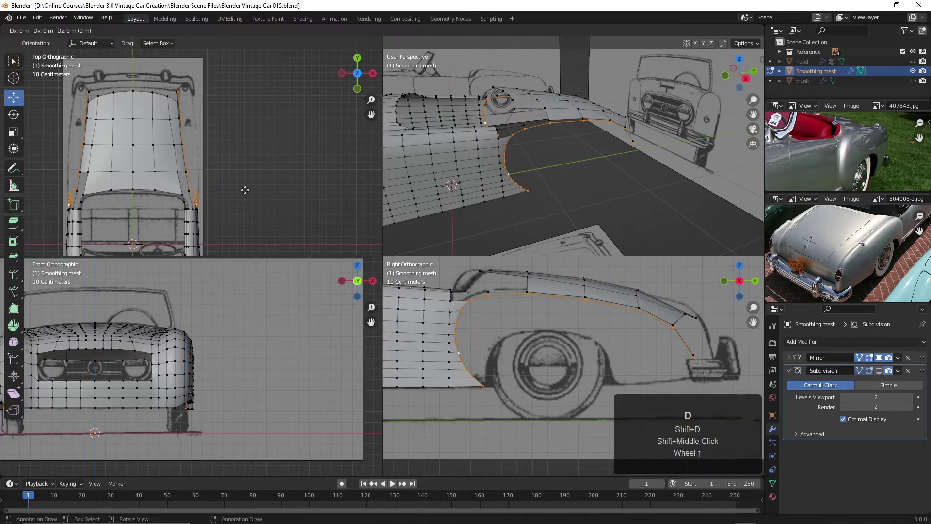
# - Constrain the duplicate's move to X, then select the rear corner outline vertex
pyautogui.press('x')
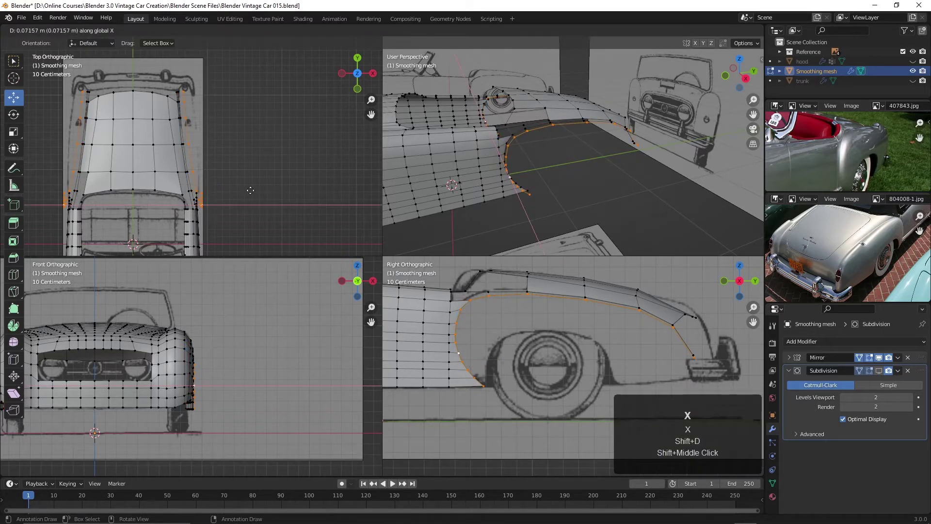
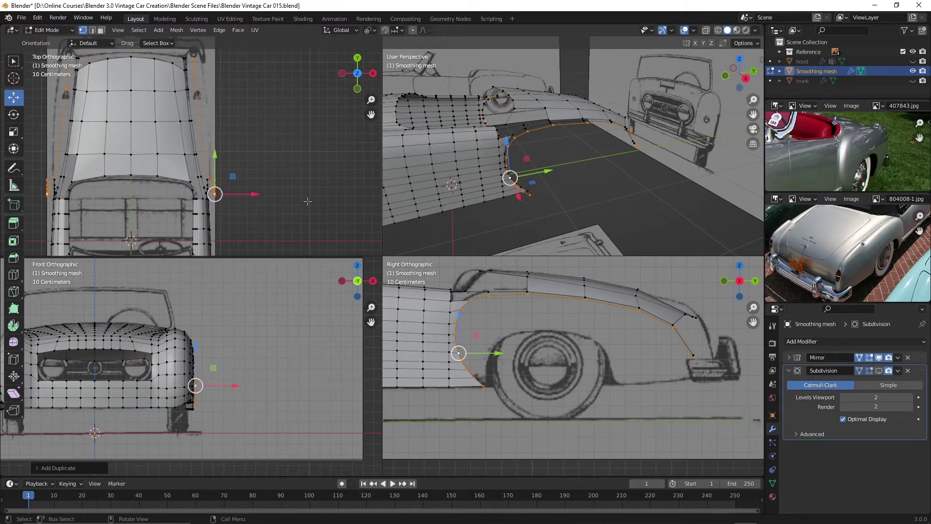
pyautogui.click(376, 33)
pyautogui.doubleClick(407, 86)
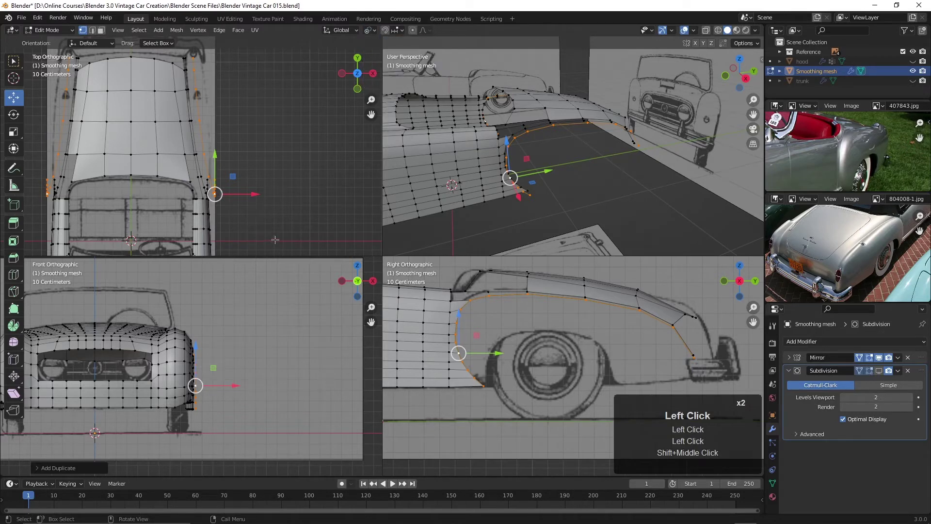
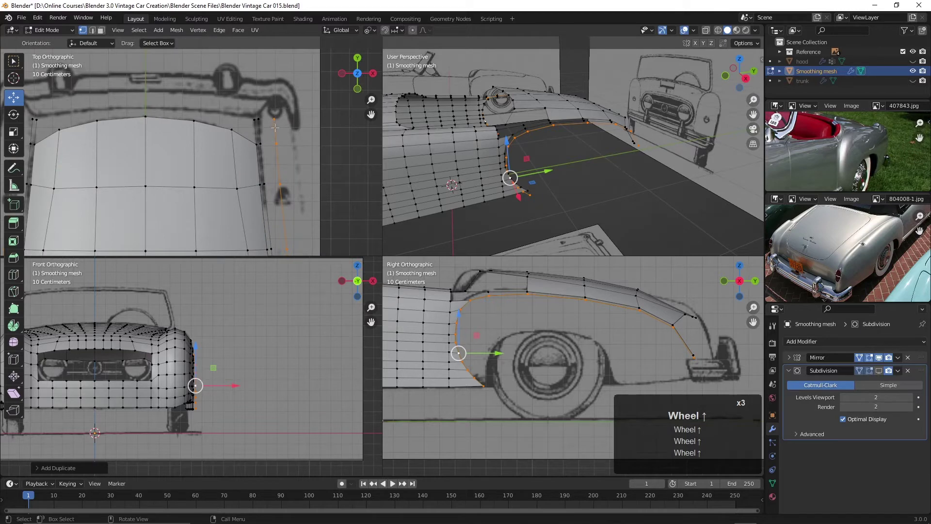
pyautogui.click(274, 115)
pyautogui.doubleClick(275, 117)
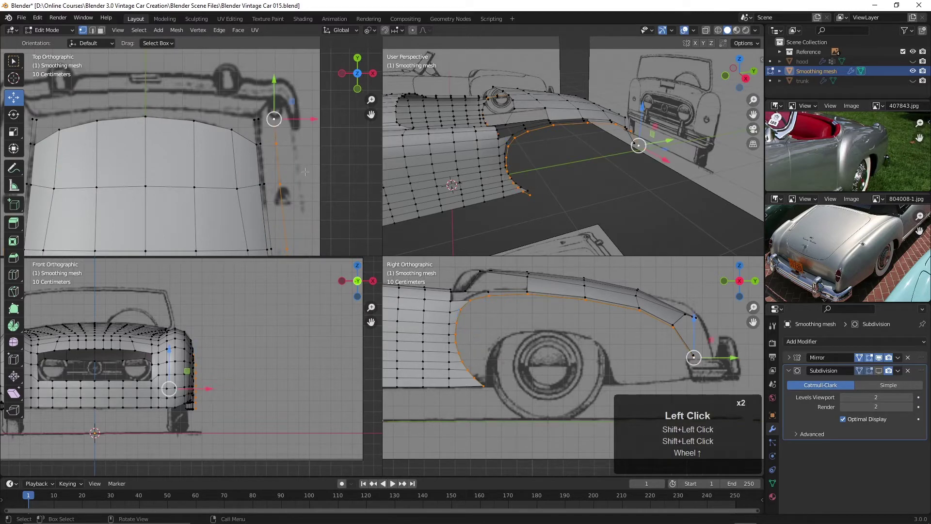
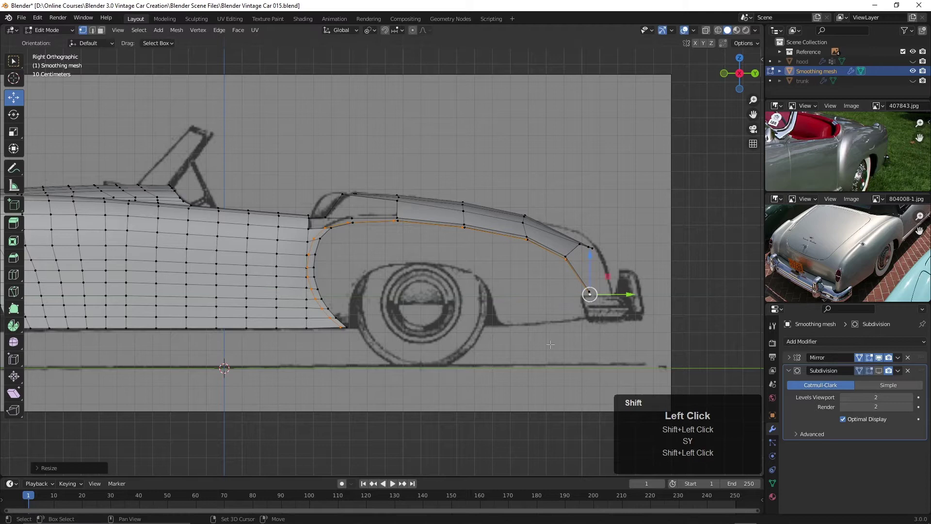
# - Scale the lower front end of the arch outline along Z toward the blueprint line
pyautogui.press('alt+z')
pyautogui.scroll(3)
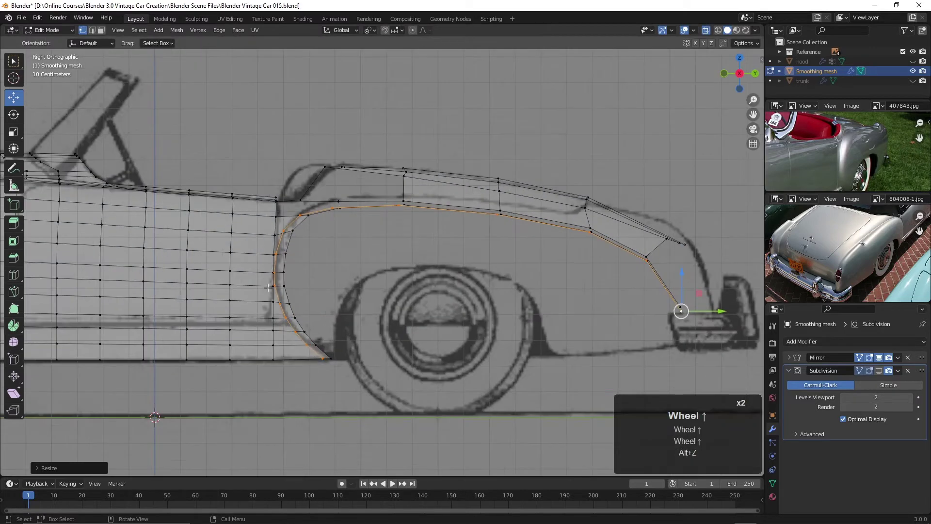
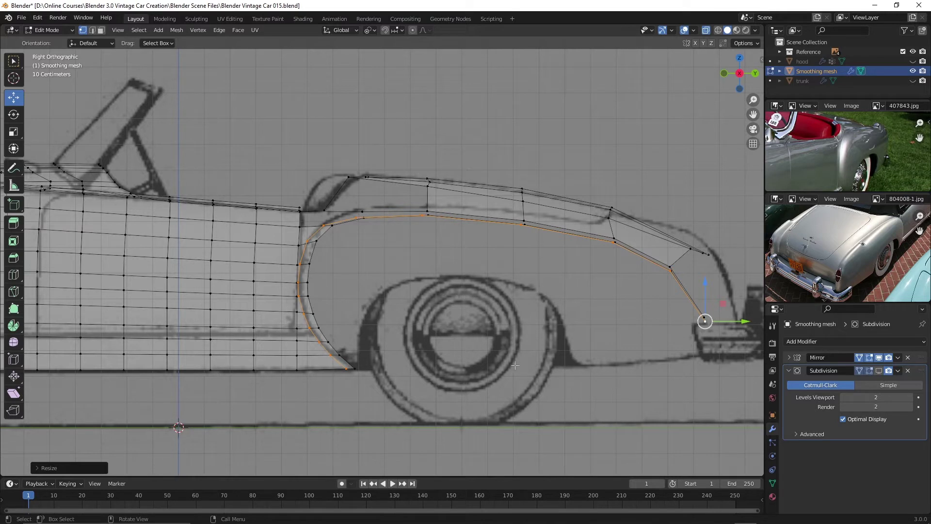
pyautogui.middleClick(345, 369)
pyautogui.scroll(3)
pyautogui.click(345, 368)
pyautogui.click(346, 368)
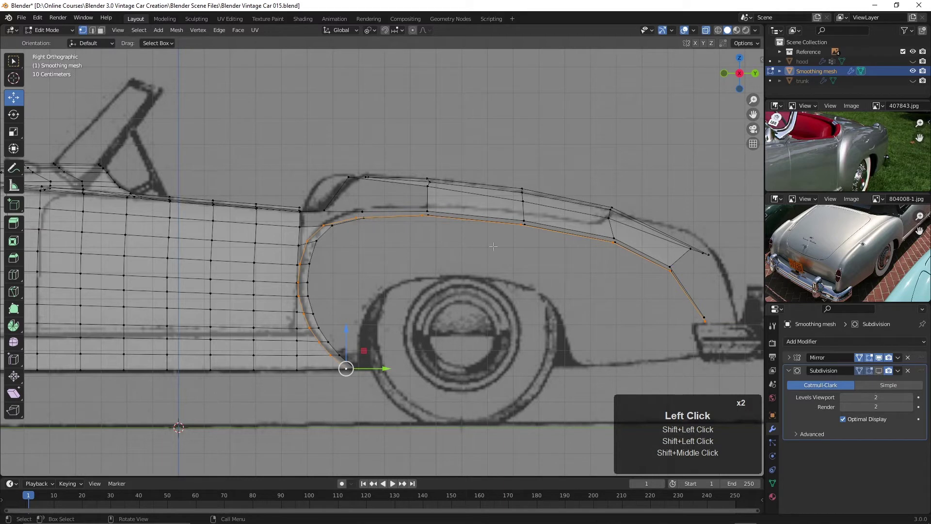
pyautogui.press('s')
pyautogui.press('z')
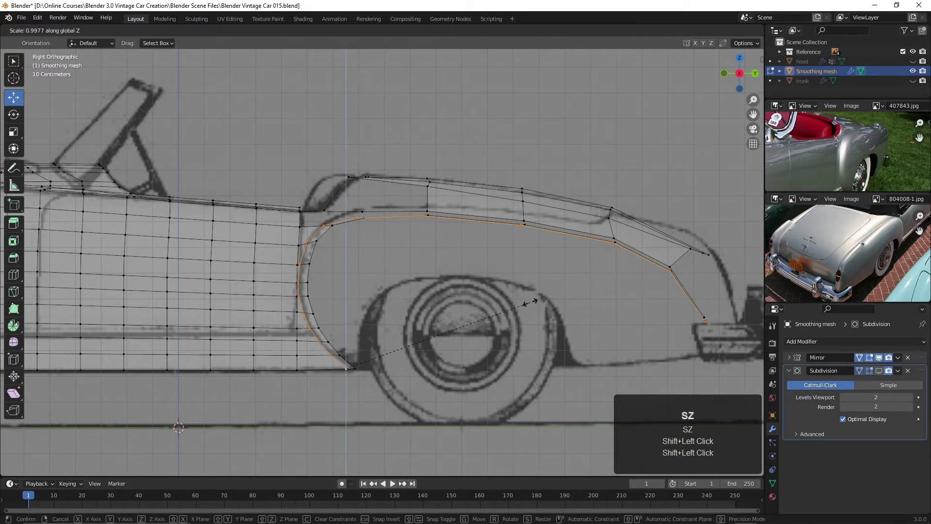
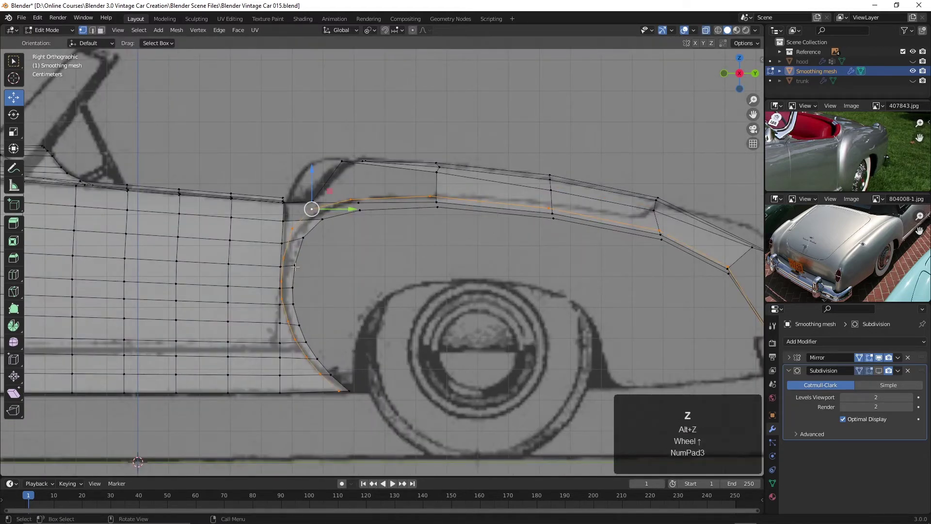
# - Scale the rear end vertices along Y into line with the blueprint's tail curve
pyautogui.moveTo(399, 248); pyautogui.dragTo(449, 238)
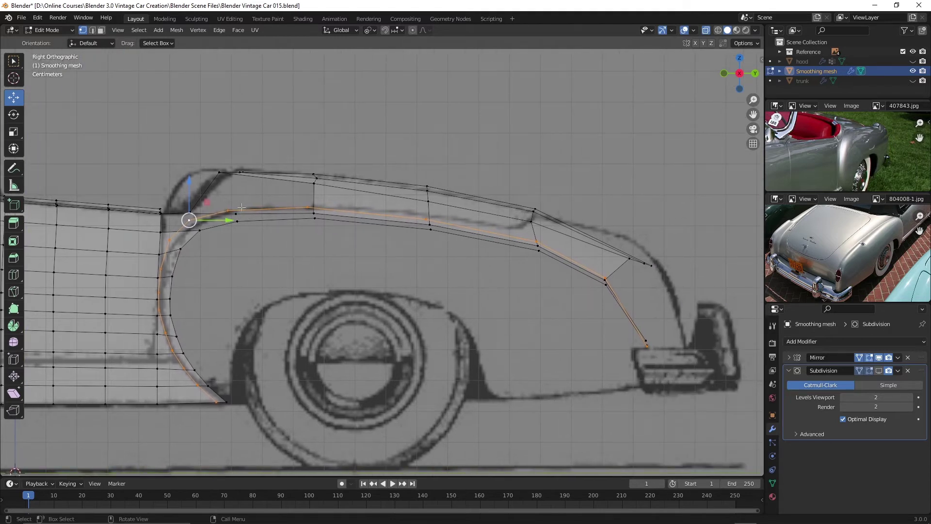
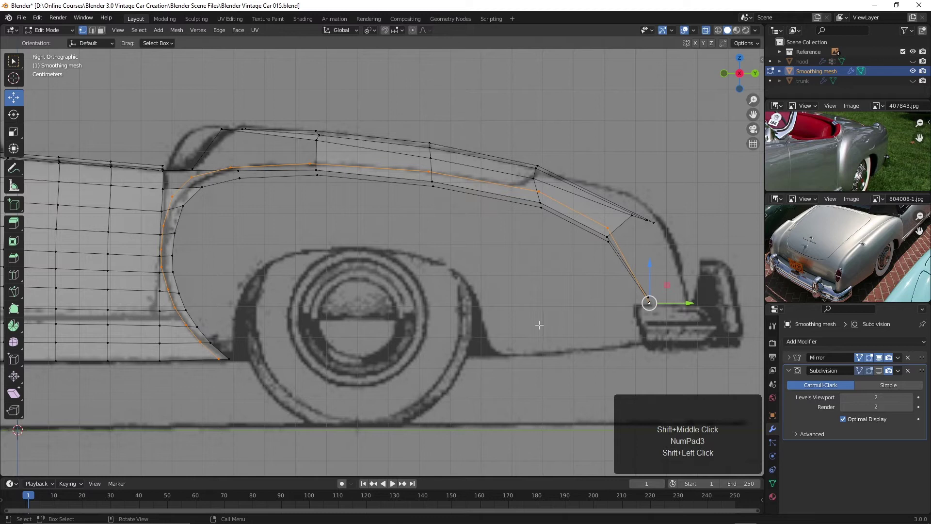
pyautogui.press('s')
pyautogui.press('y')
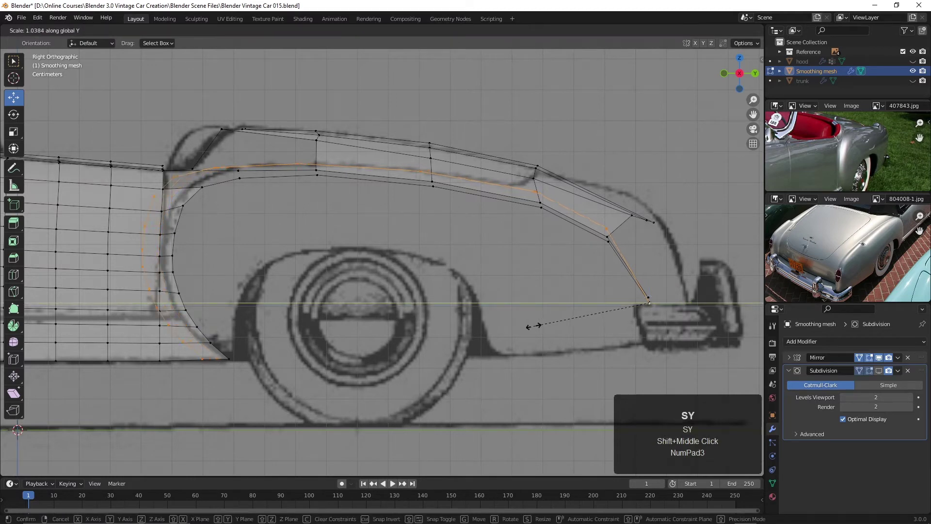
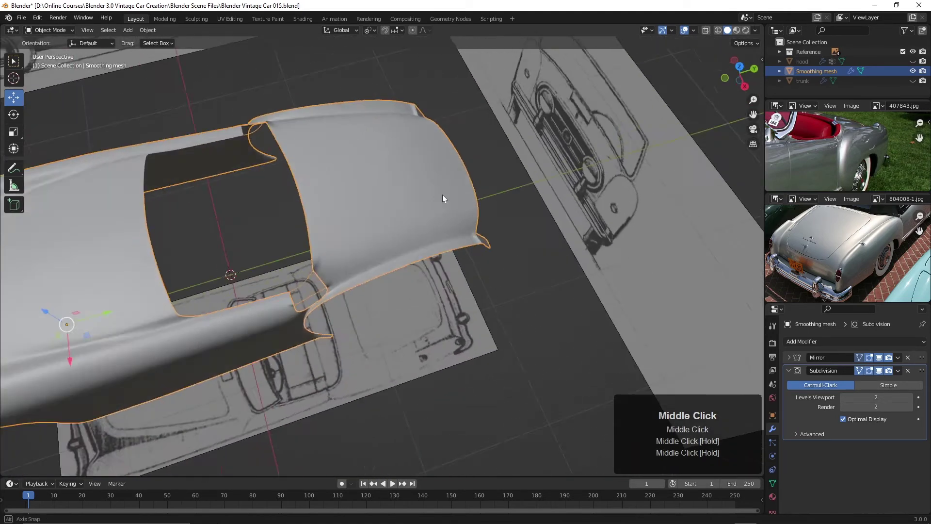
# - Inspect under the fender in Object Mode and bring up the object's Shade Smooth menu
pyautogui.scroll(3)
pyautogui.scroll(3)
pyautogui.middleClick(367, 260)
pyautogui.click(366, 282)
pyautogui.press('Tab')
pyautogui.moveTo(361, 284); pyautogui.dragTo(387, 369)
pyautogui.press('Tab')
pyautogui.rightClick(387, 369)
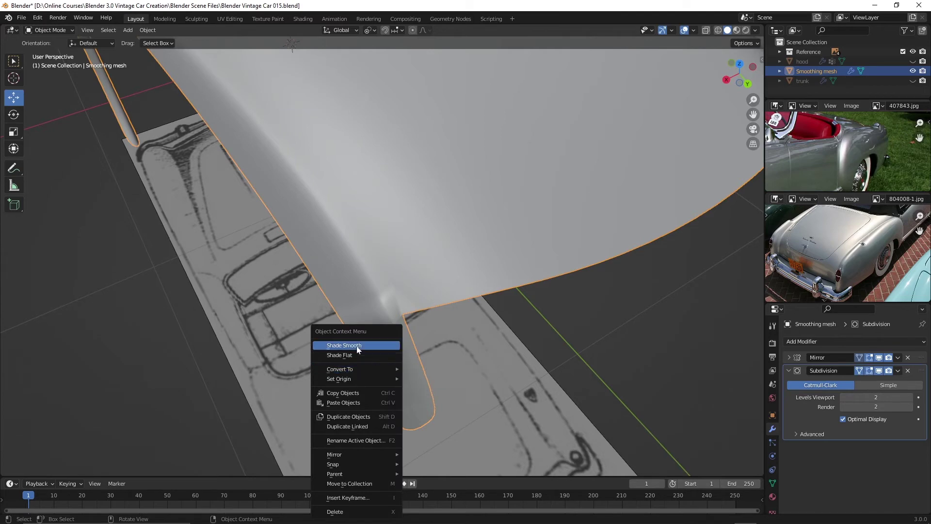
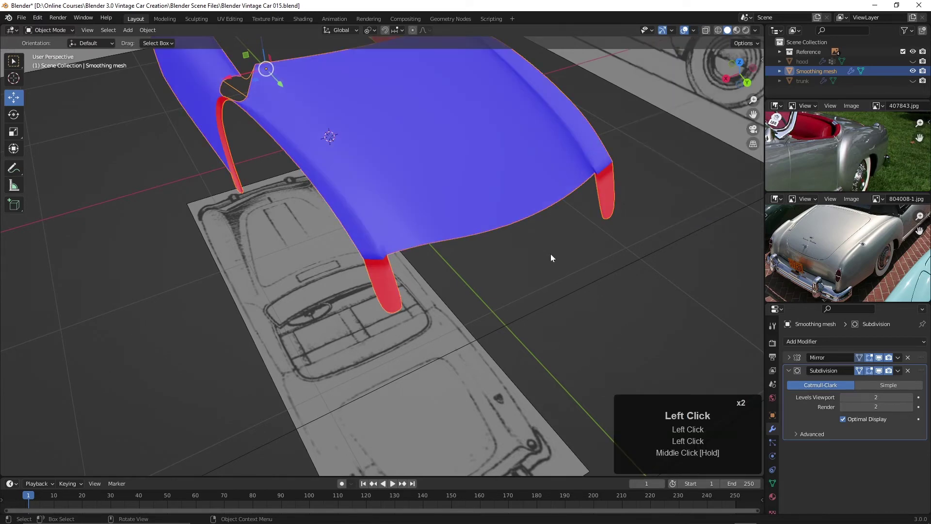
# - In face mode, select the flipped rear-tip face and open the Mesh menu for normals
pyautogui.press('Tab')
pyautogui.middleClick(425, 285)
pyautogui.press('3')
pyautogui.click(392, 291)
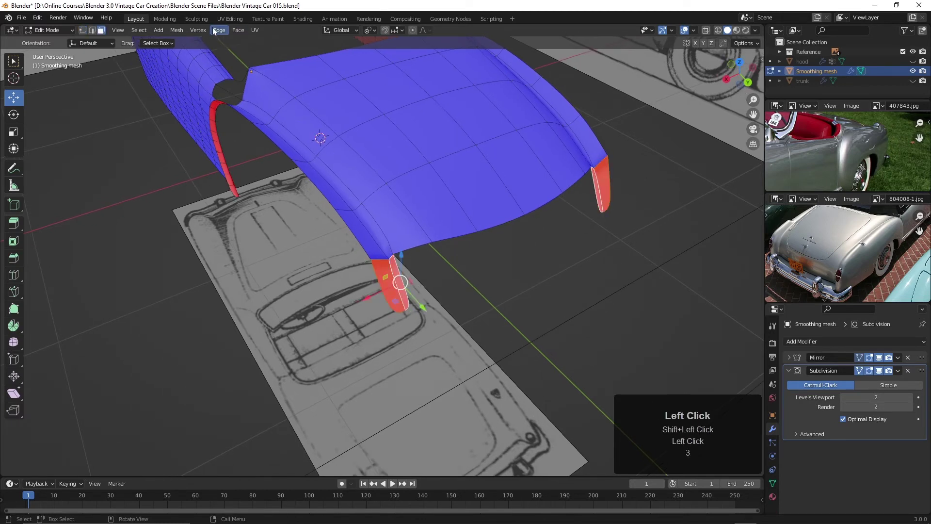
pyautogui.click(174, 35)
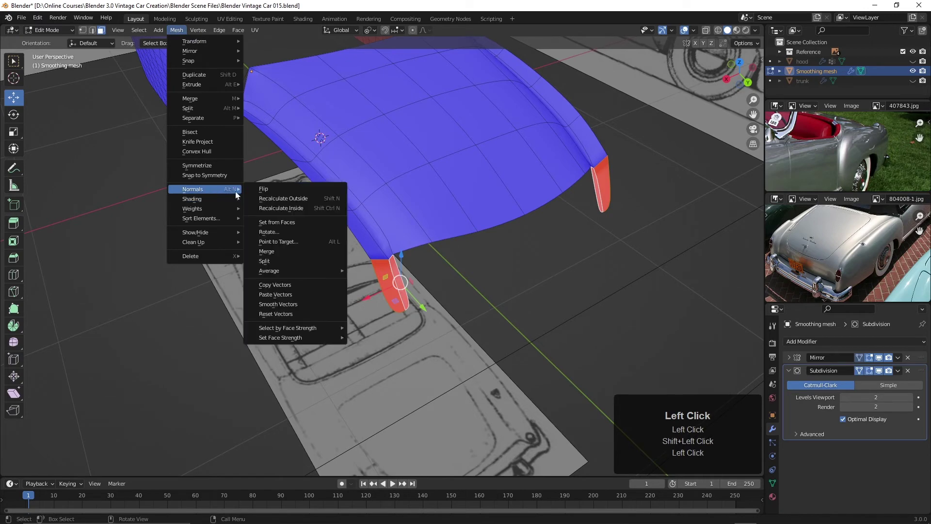